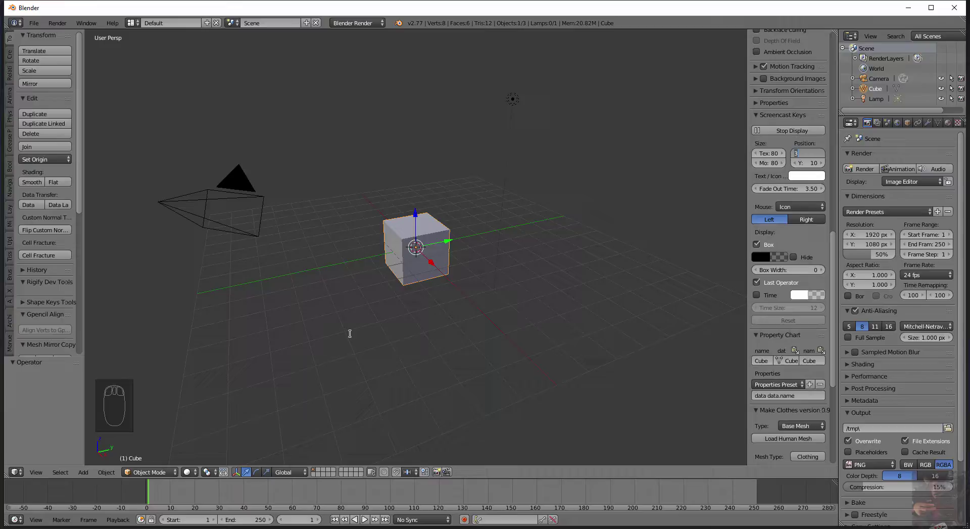
# Orbit and zoom around the default scene to inspect the cube.
pyautogui.click(349, 337)
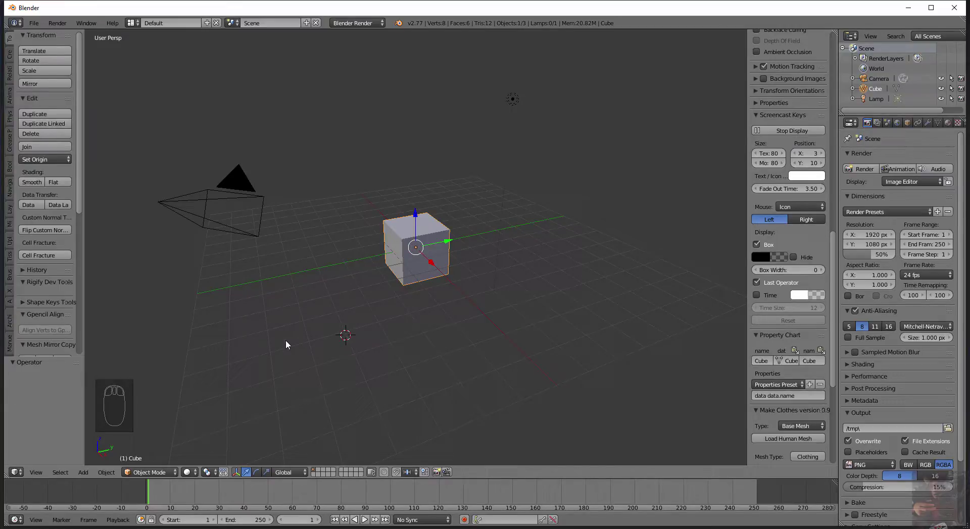
pyautogui.moveTo(288, 344); pyautogui.dragTo(203, 391)
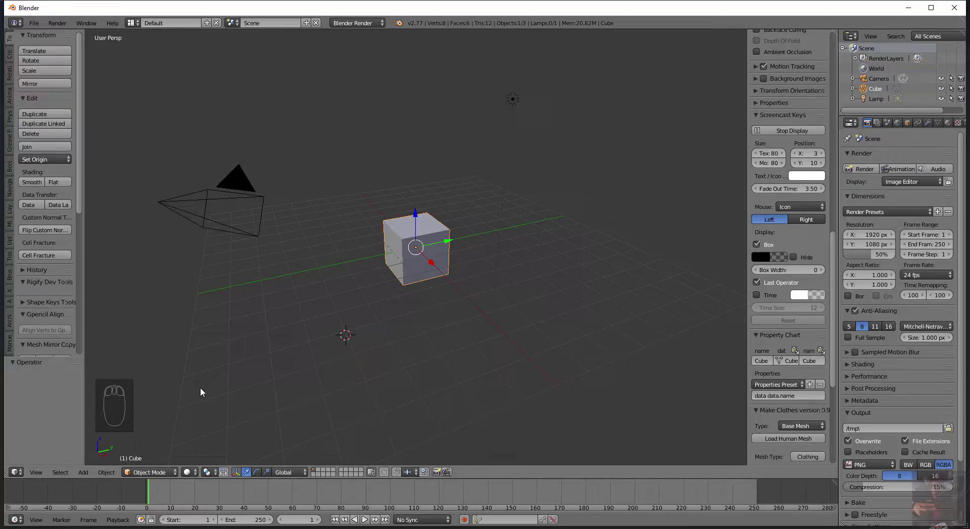
pyautogui.moveTo(204, 391); pyautogui.dragTo(103, 396)
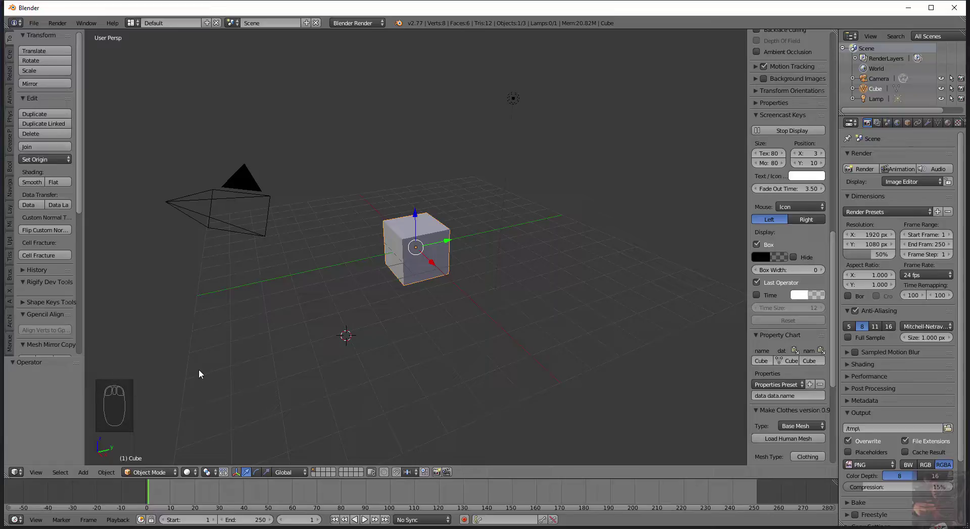
pyautogui.moveTo(201, 373); pyautogui.dragTo(238, 357)
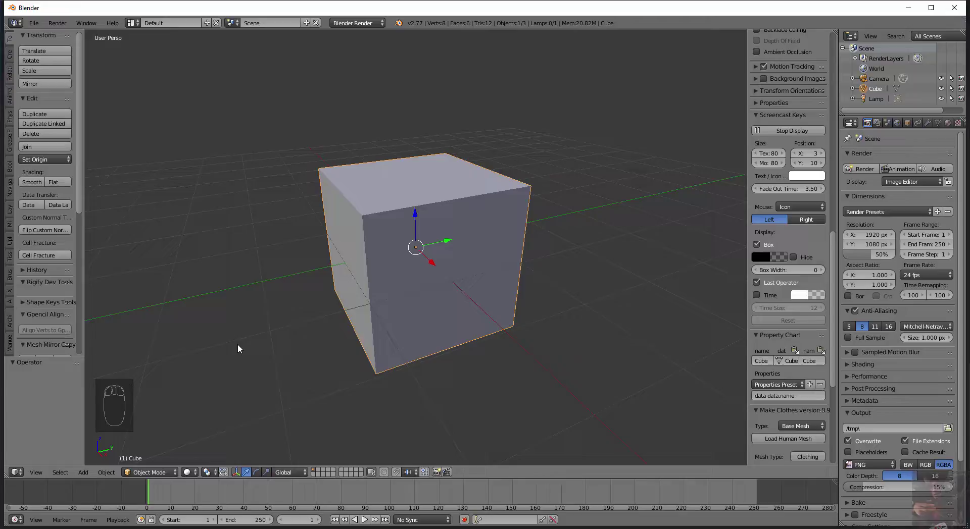
pyautogui.moveTo(240, 347); pyautogui.dragTo(248, 384)
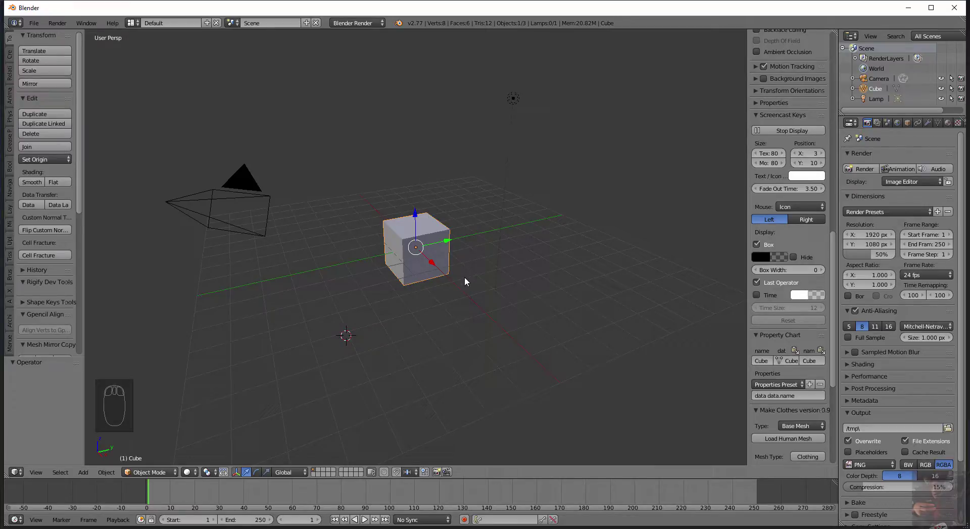
# Delete the default cube with X, leaving only the camera and lamp.
pyautogui.press('x')
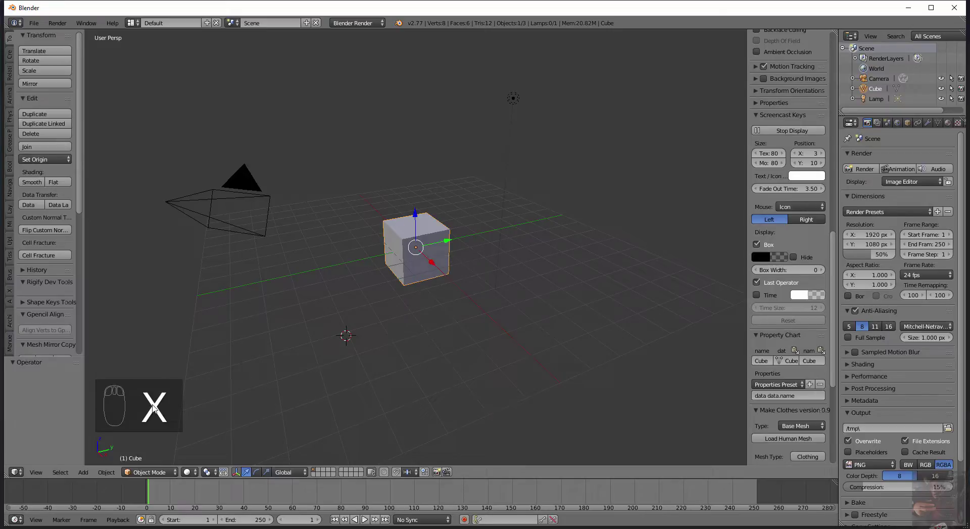
pyautogui.press('x')
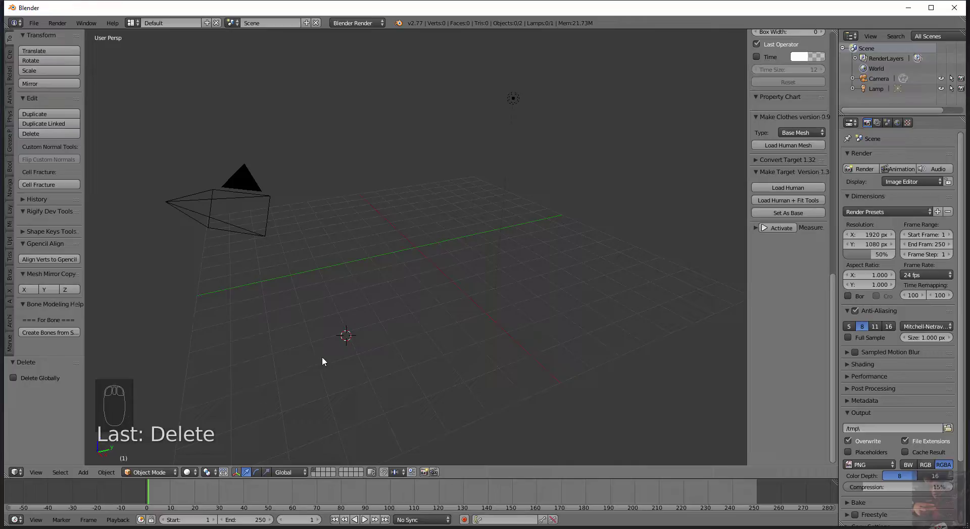
pyautogui.press('x')
pyautogui.press('x')
pyautogui.press('x')
pyautogui.press('x')
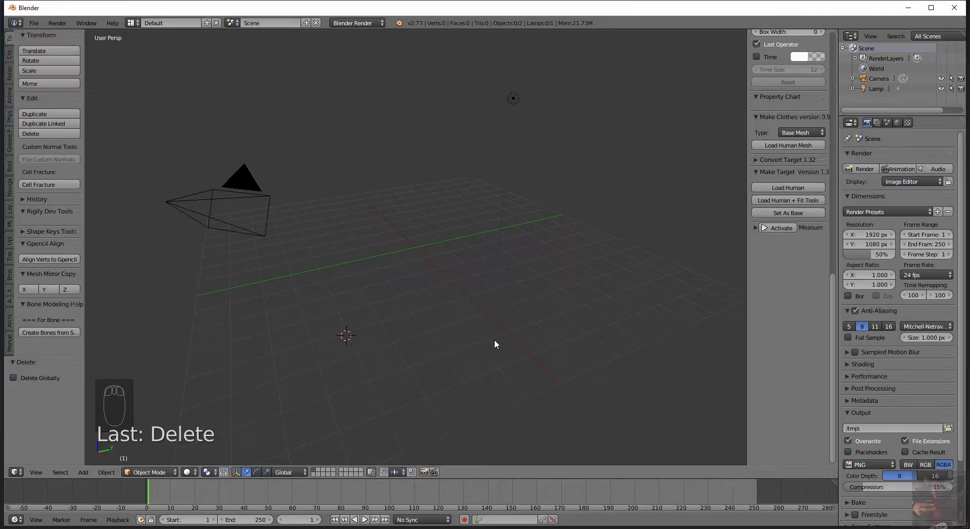
# Switch to orthographic projection, view the scene from the front, then from the top.
pyautogui.press('shift+s')
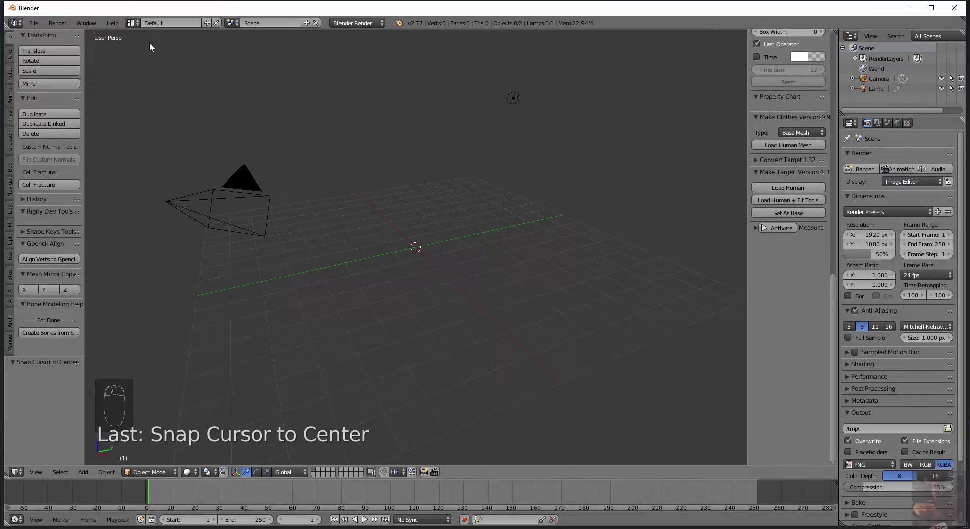
pyautogui.press('KP_5')
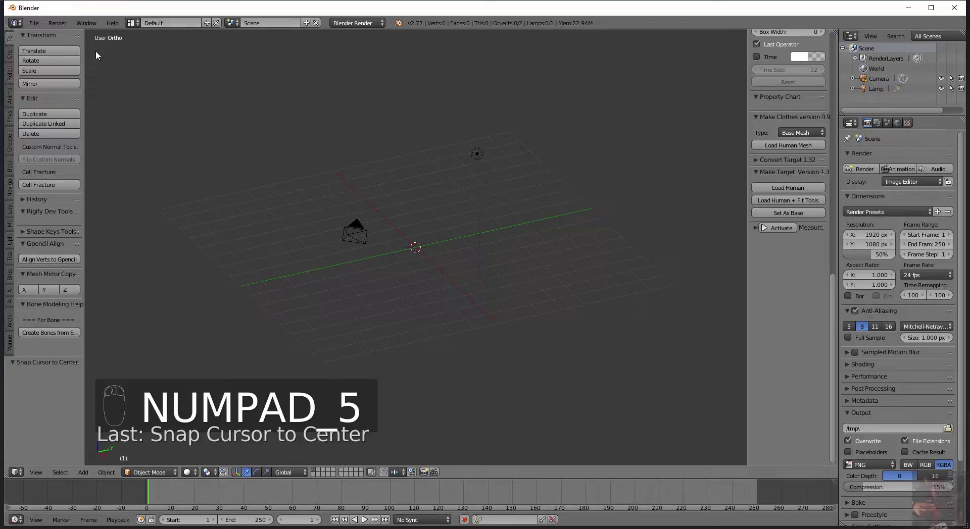
pyautogui.press('KP_1')
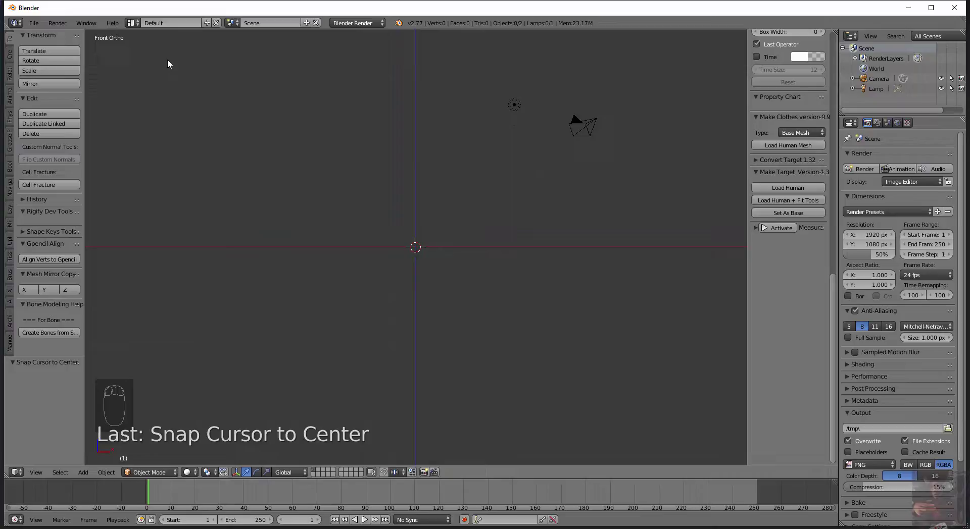
pyautogui.press('KP_7')
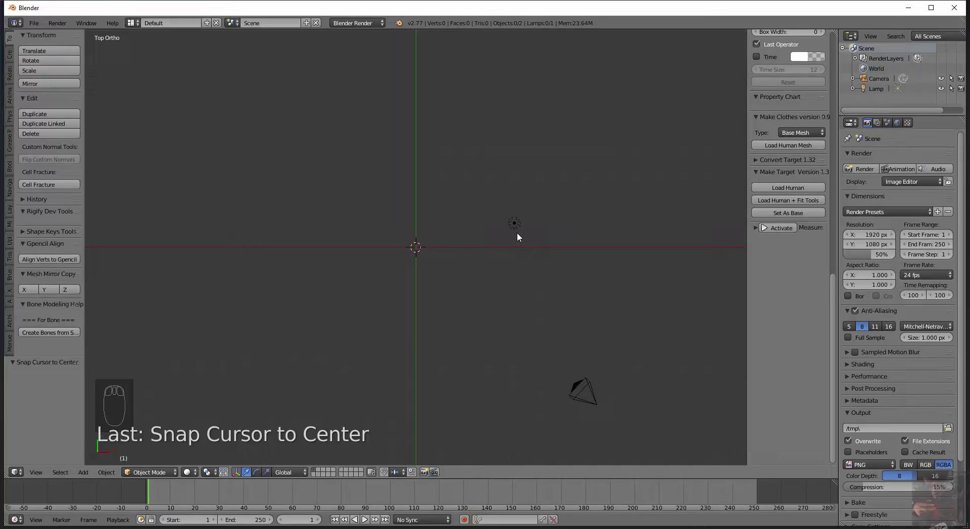
# Select the lamp and camera and move them to another layer via Move to Layer.
pyautogui.moveTo(519, 225); pyautogui.dragTo(537, 234)
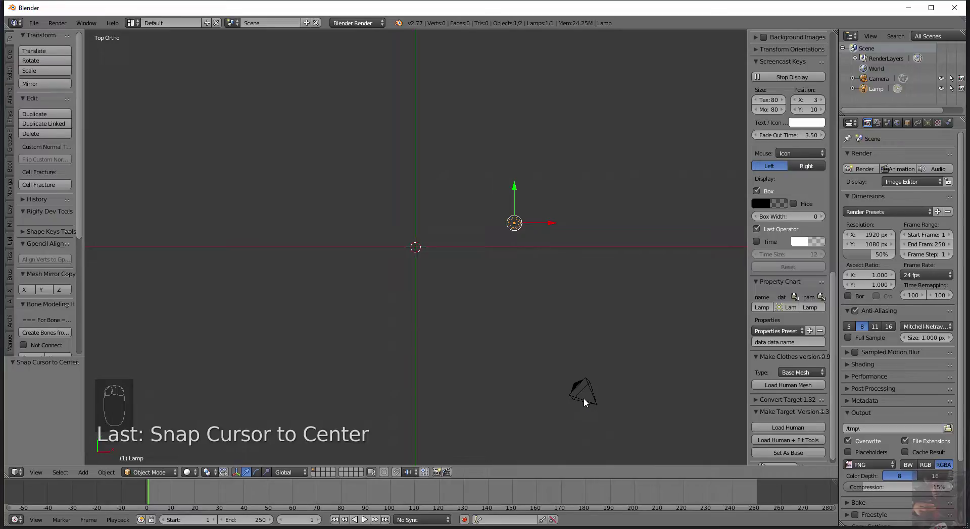
pyautogui.rightClick(586, 402)
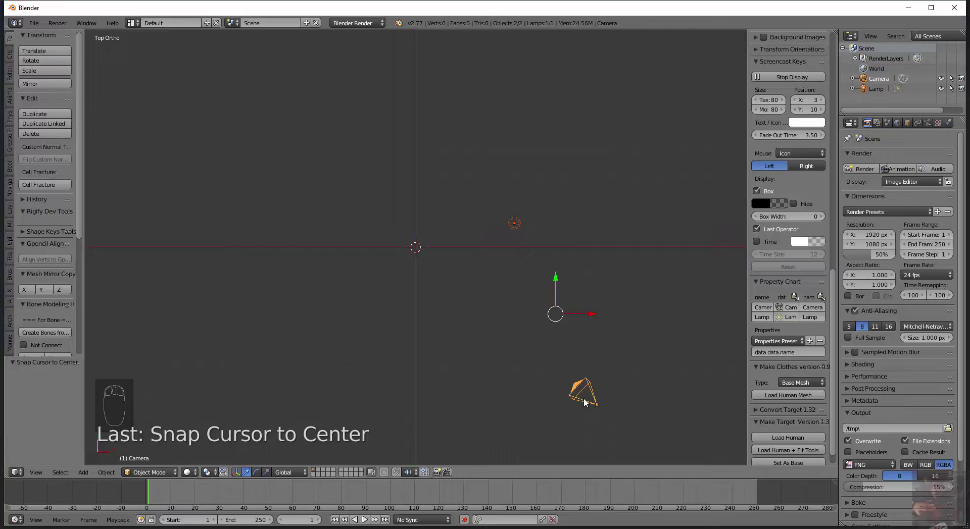
pyautogui.press('m')
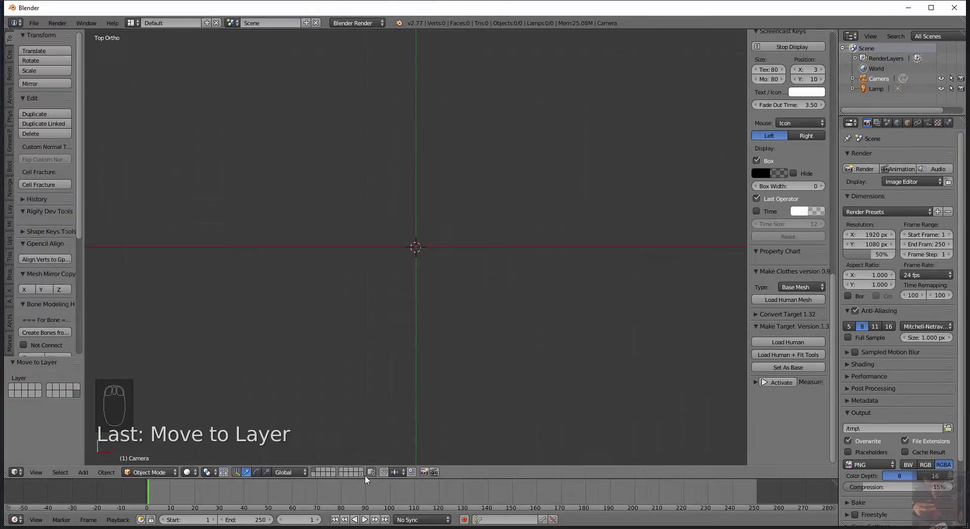
pyautogui.click(362, 478)
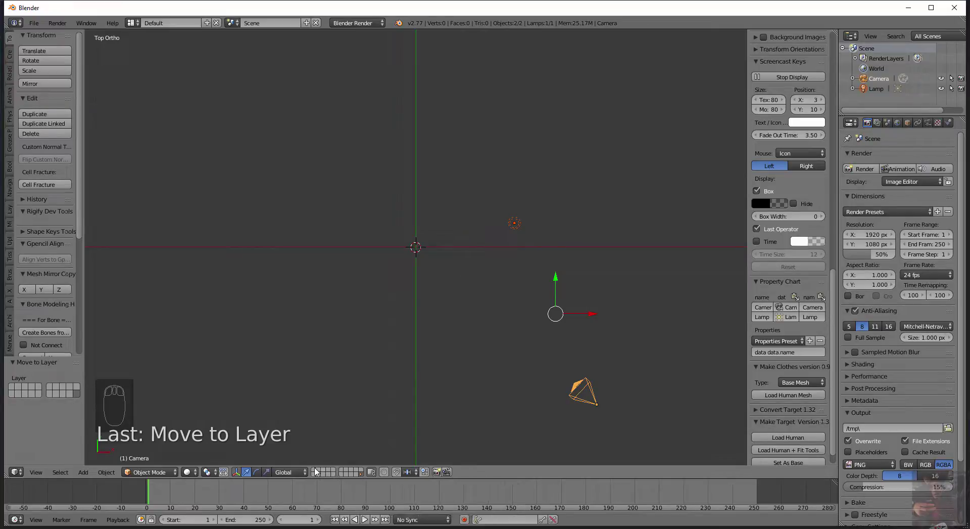
pyautogui.click(317, 471)
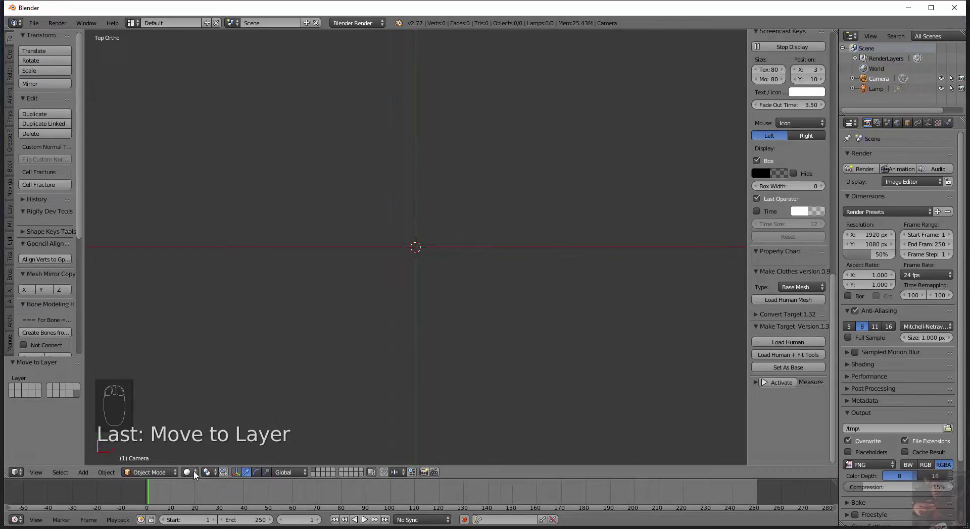
pyautogui.moveTo(196, 475); pyautogui.dragTo(205, 436)
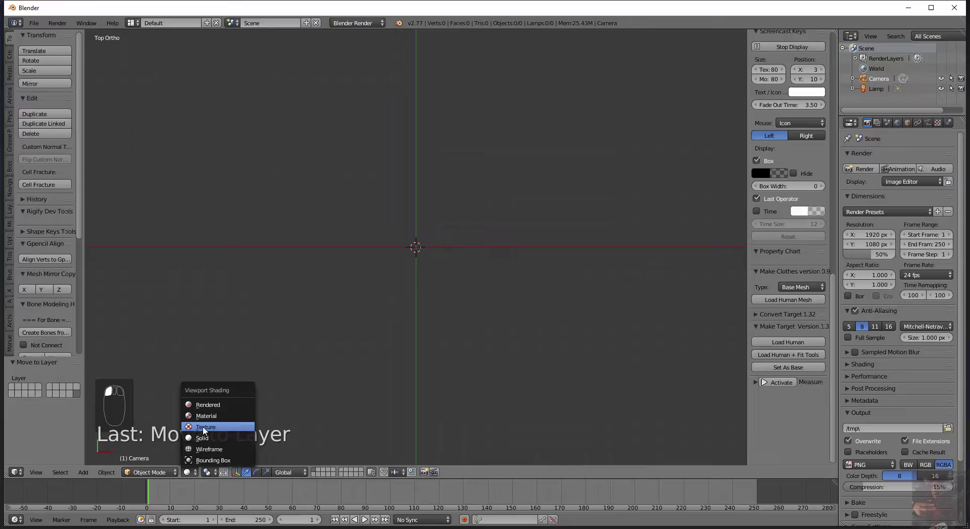
pyautogui.click(207, 435)
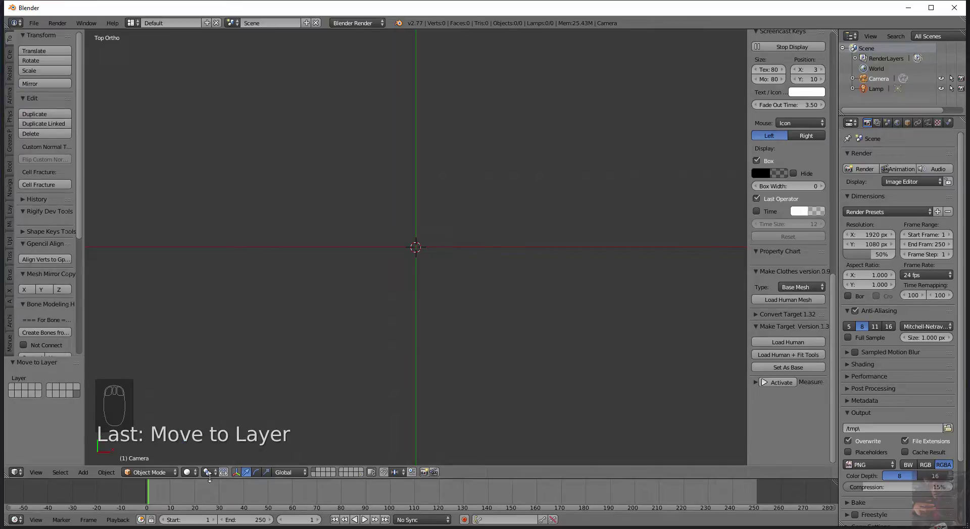
pyautogui.click(212, 477)
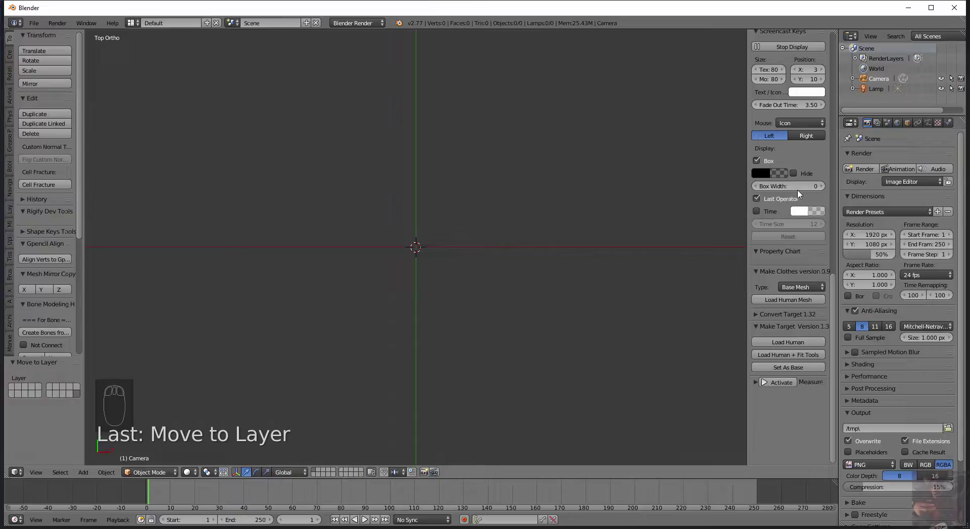
pyautogui.moveTo(798, 188); pyautogui.dragTo(785, 76)
pyautogui.moveTo(788, 194); pyautogui.dragTo(722, 31)
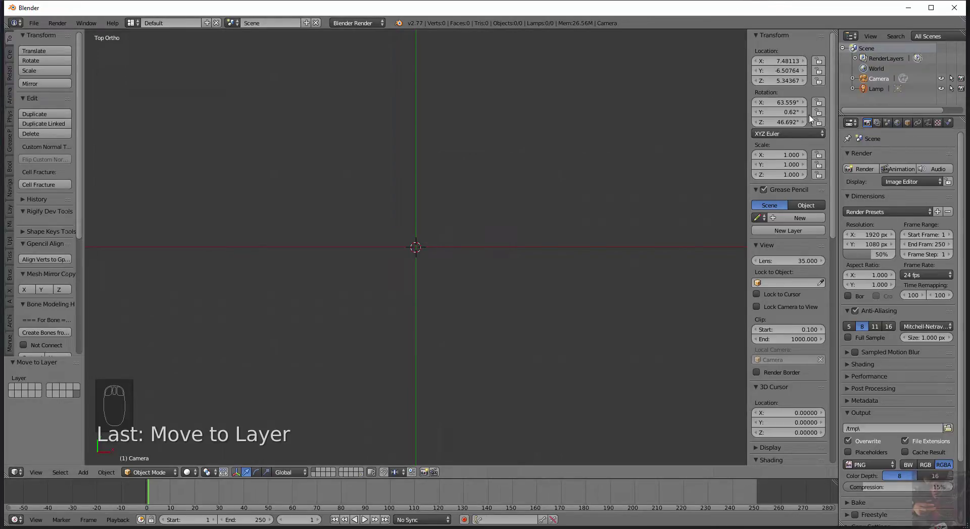
pyautogui.moveTo(818, 249); pyautogui.dragTo(780, 270)
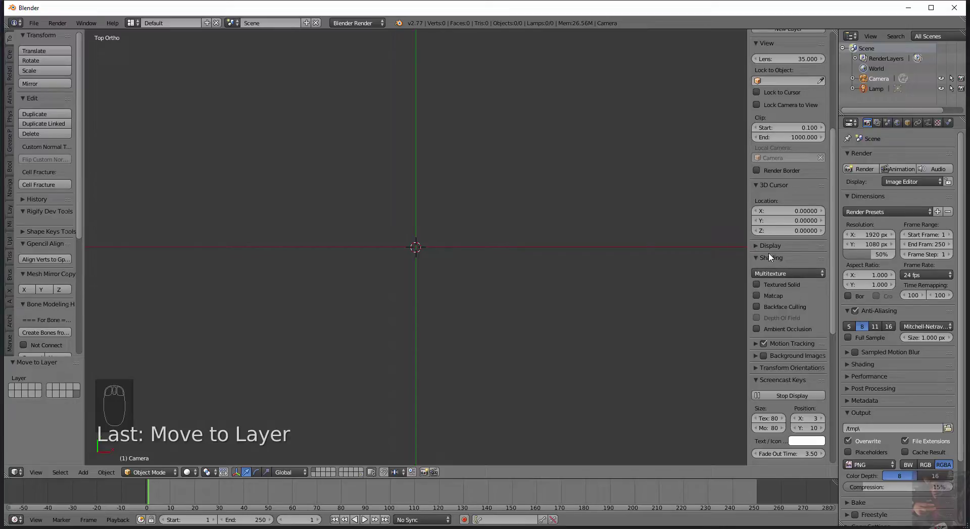
pyautogui.moveTo(758, 248); pyautogui.dragTo(770, 332)
pyautogui.moveTo(771, 332); pyautogui.dragTo(825, 295)
pyautogui.moveTo(757, 300); pyautogui.dragTo(765, 296)
pyautogui.moveTo(766, 297); pyautogui.dragTo(826, 161)
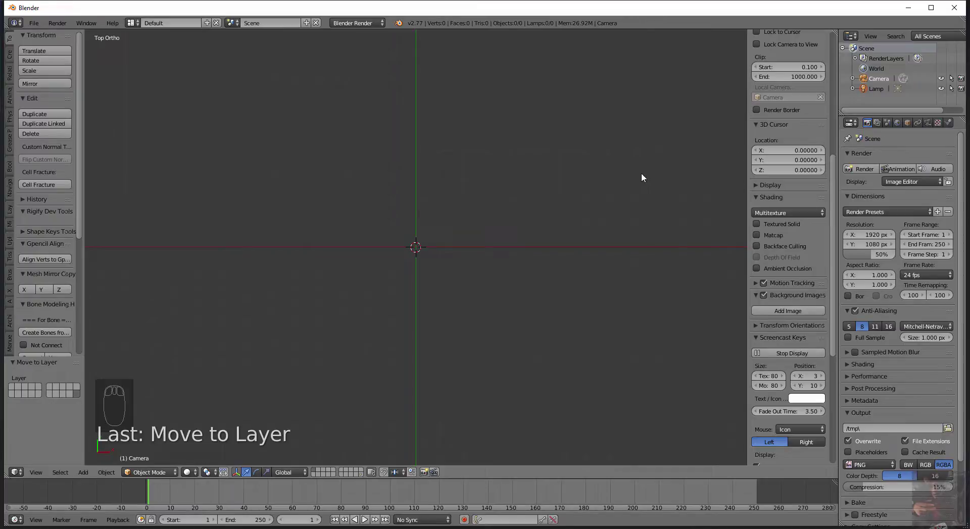
pyautogui.press('n')
pyautogui.press('n')
pyautogui.press('n')
pyautogui.press('n')
pyautogui.press('n')
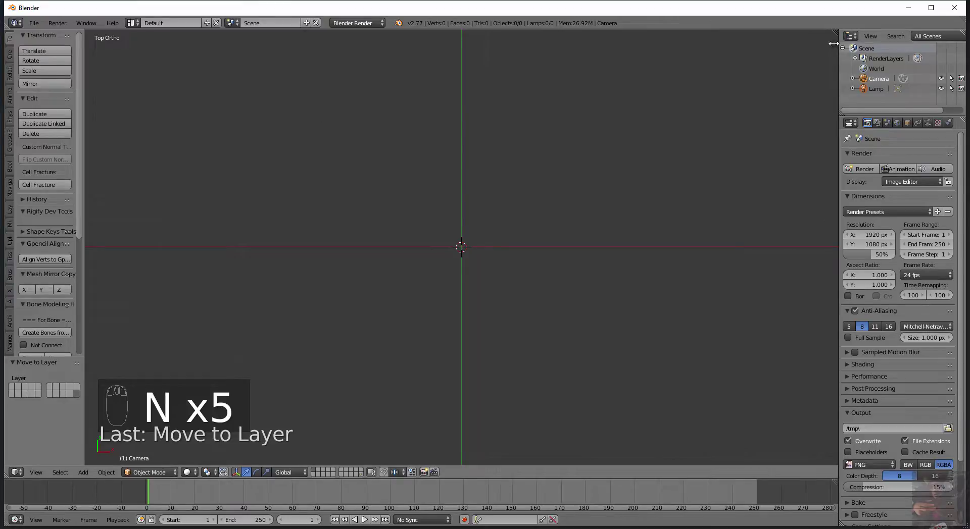
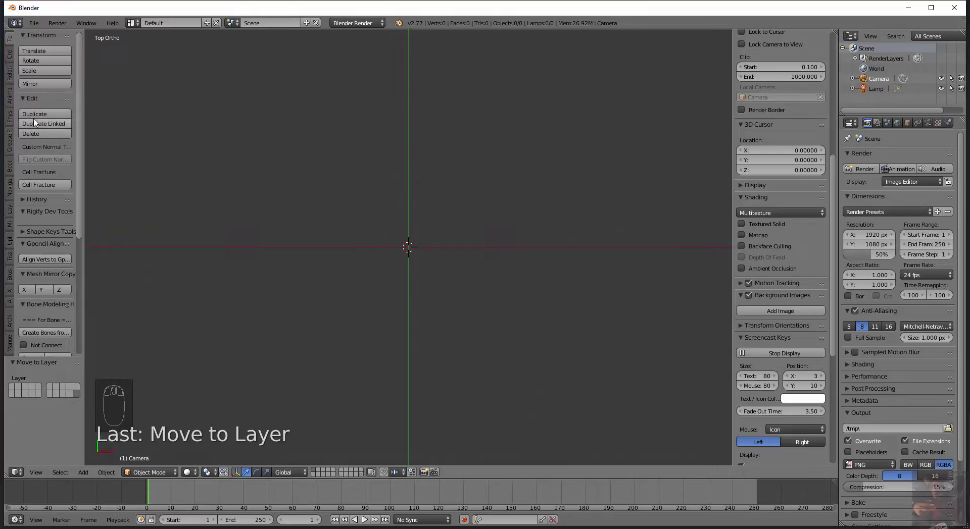
pyautogui.moveTo(37, 121); pyautogui.dragTo(23, 170)
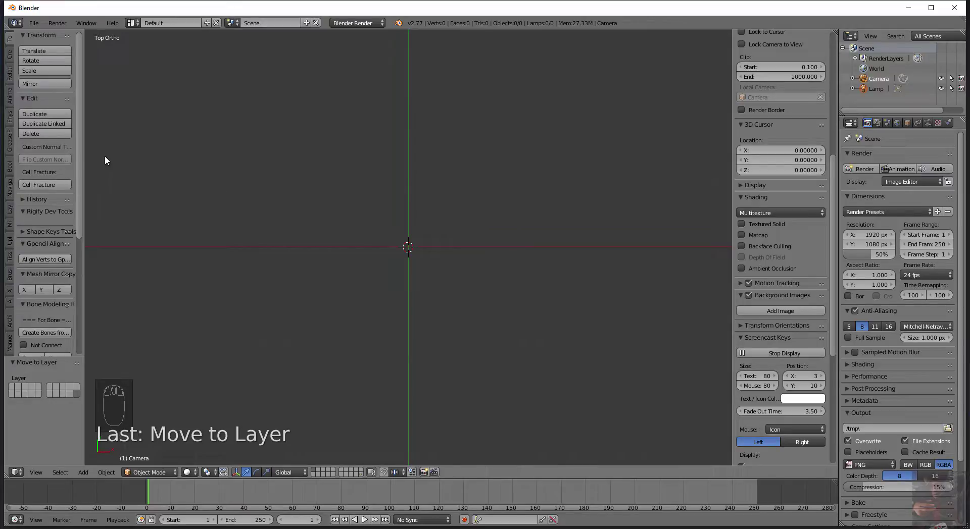
pyautogui.press('t')
pyautogui.press('t')
pyautogui.press('t')
pyautogui.press('t')
pyautogui.press('t')
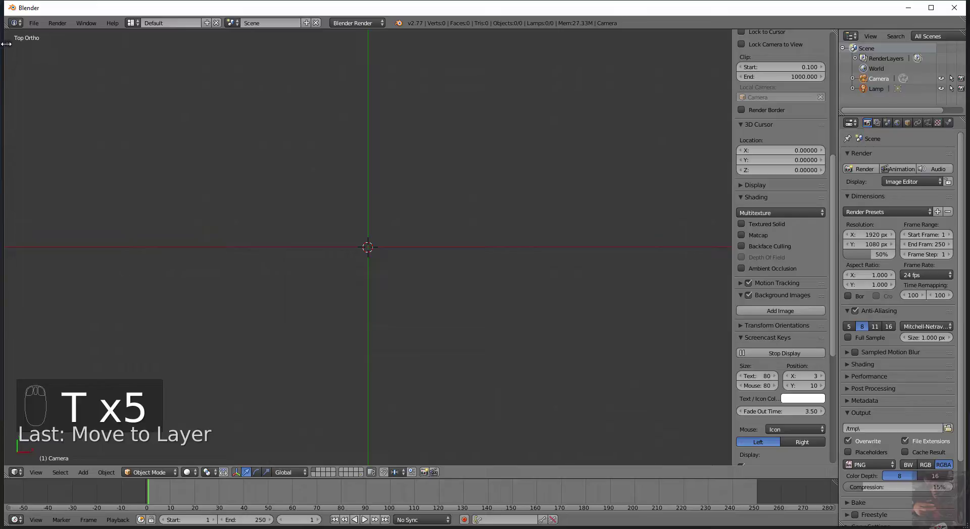
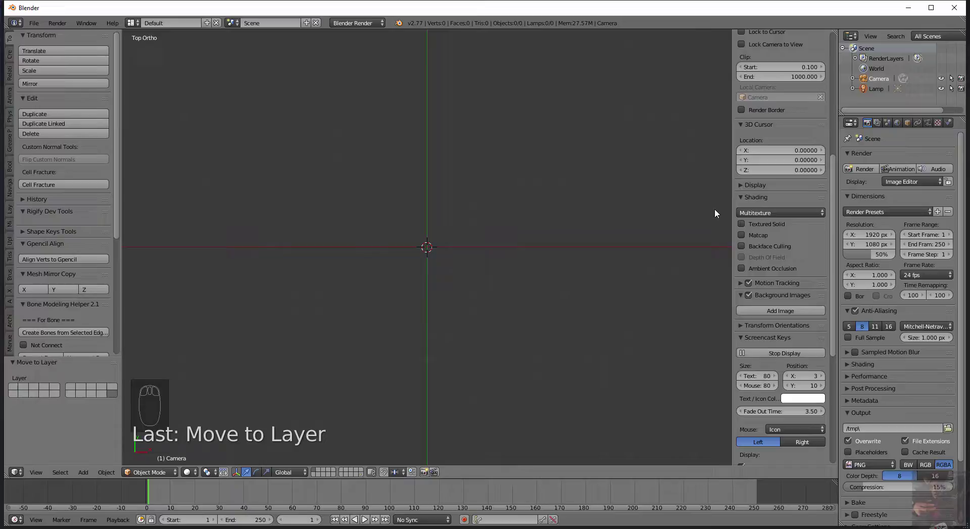
pyautogui.moveTo(804, 204); pyautogui.dragTo(918, 118)
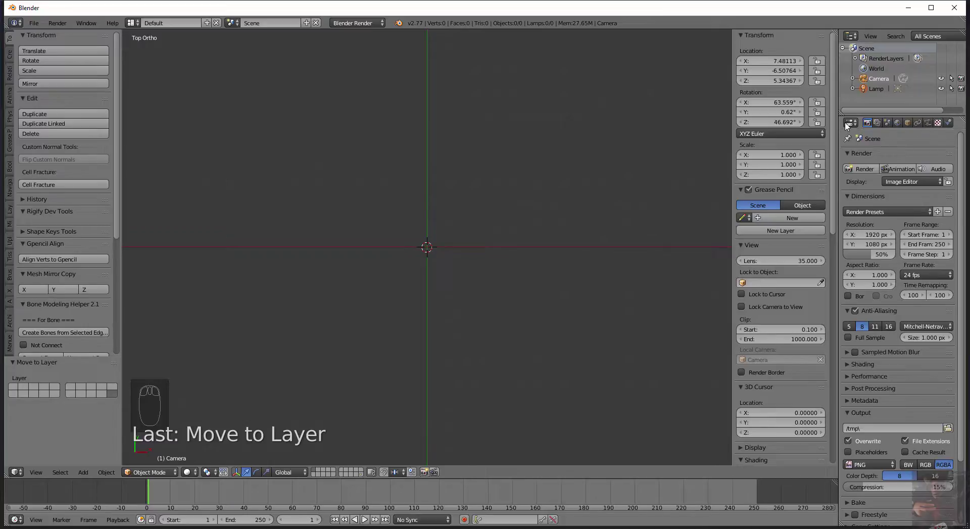
pyautogui.moveTo(907, 358); pyautogui.dragTo(296, 457)
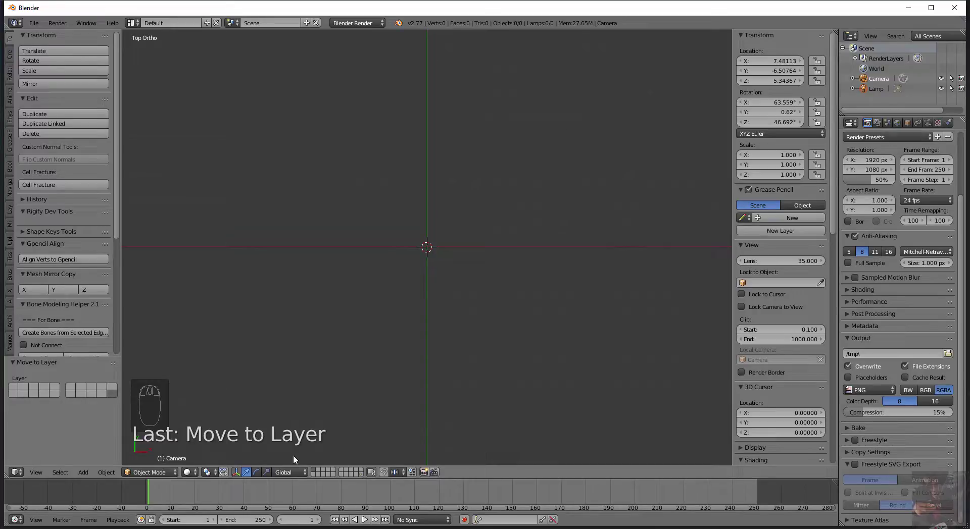
pyautogui.moveTo(425, 324); pyautogui.dragTo(256, 316)
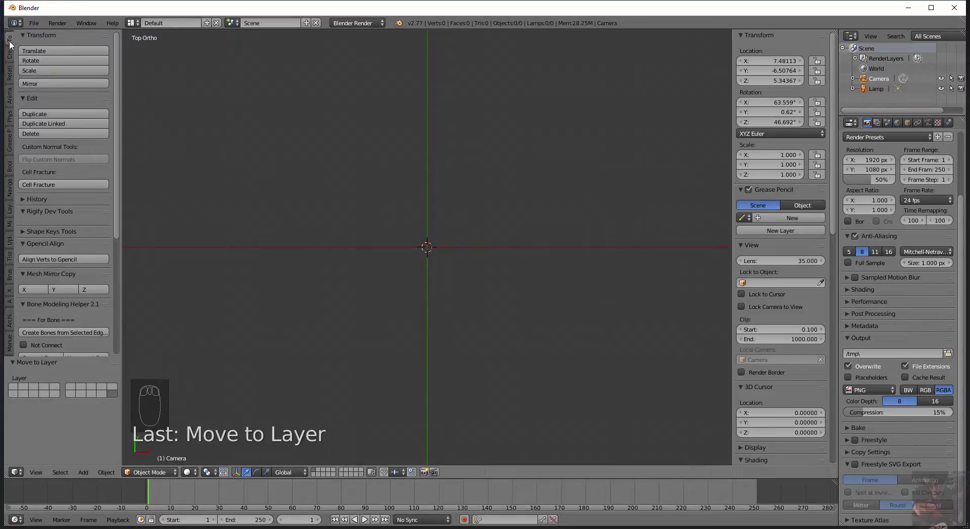
pyautogui.moveTo(13, 44); pyautogui.dragTo(474, 359)
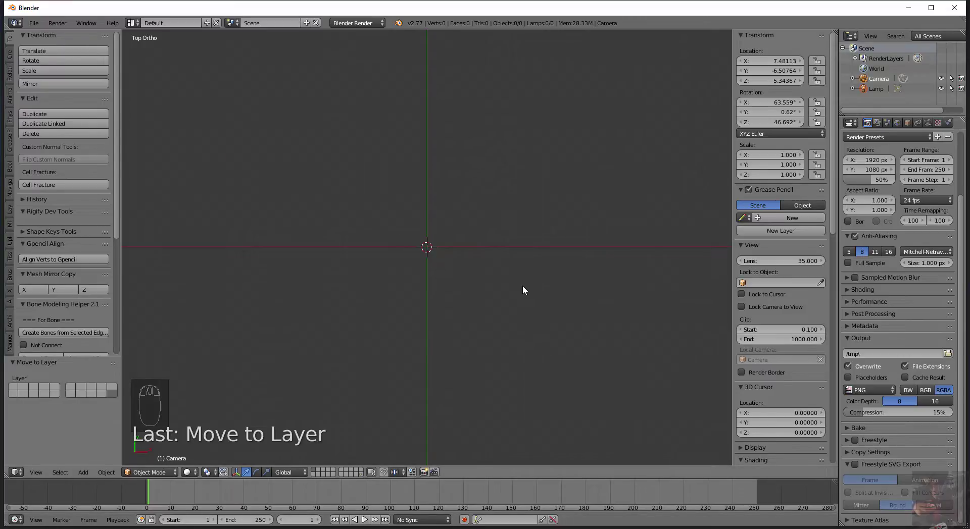
# Enable Background Images, add an empty image slot and leave its Axis on All Views.
pyautogui.moveTo(749, 199); pyautogui.dragTo(783, 255)
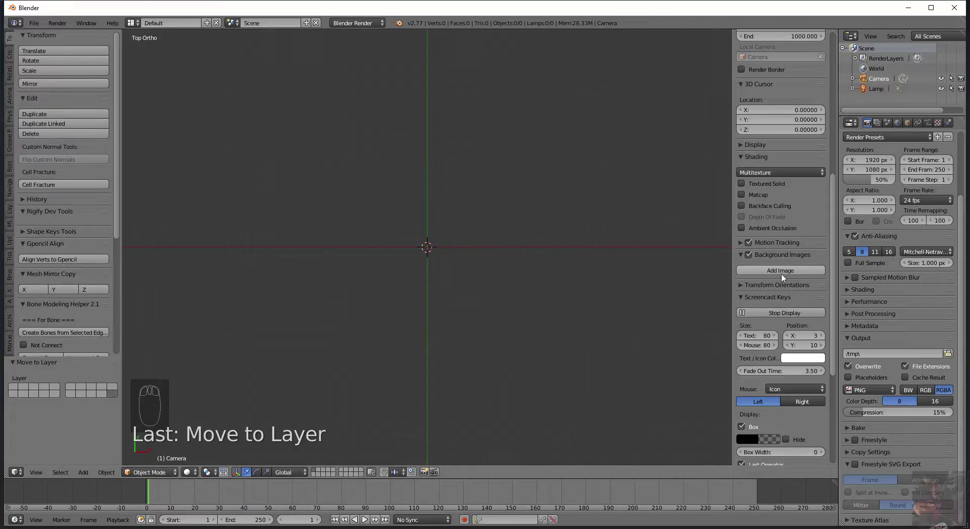
pyautogui.moveTo(784, 275); pyautogui.dragTo(768, 296)
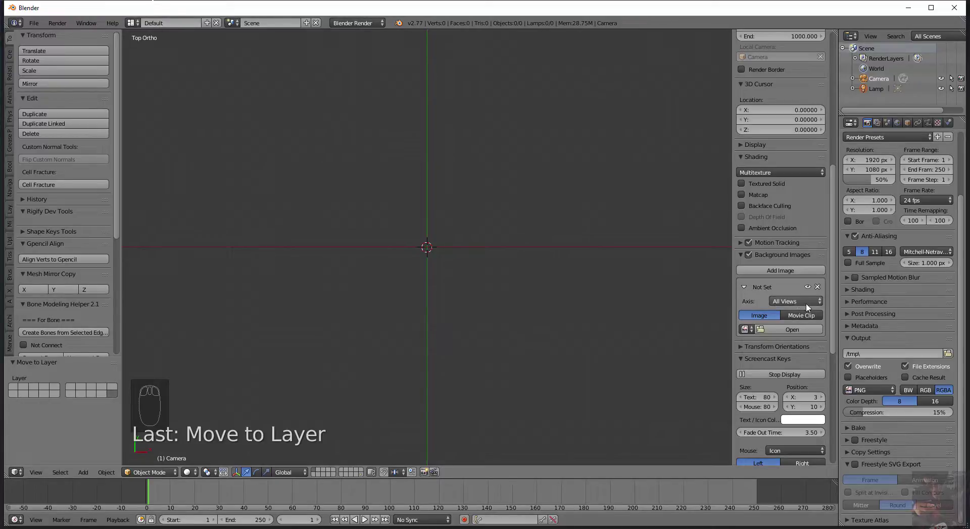
pyautogui.moveTo(809, 307); pyautogui.dragTo(640, 287)
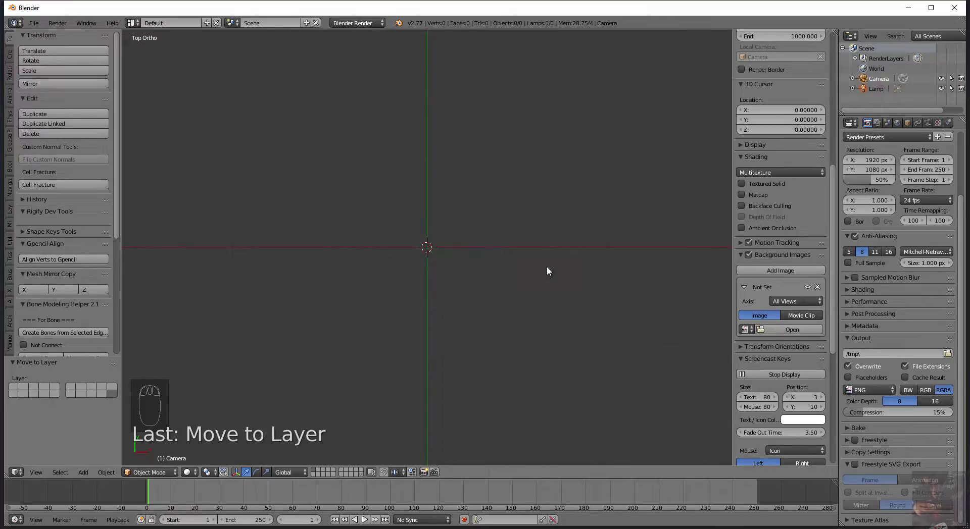
pyautogui.click(796, 304)
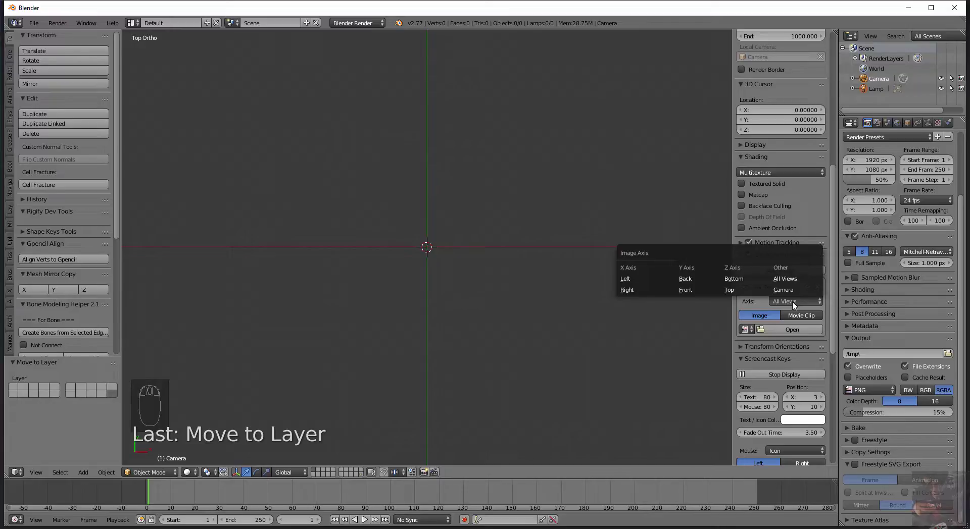
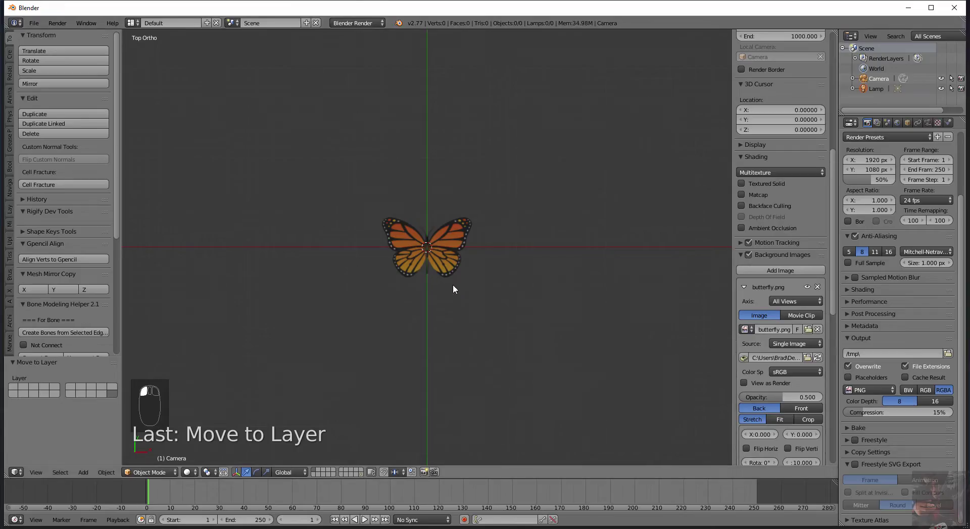
# Zoom in on the loaded butterfly.png body, then back out to see the wings.
pyautogui.moveTo(460, 304); pyautogui.dragTo(462, 305)
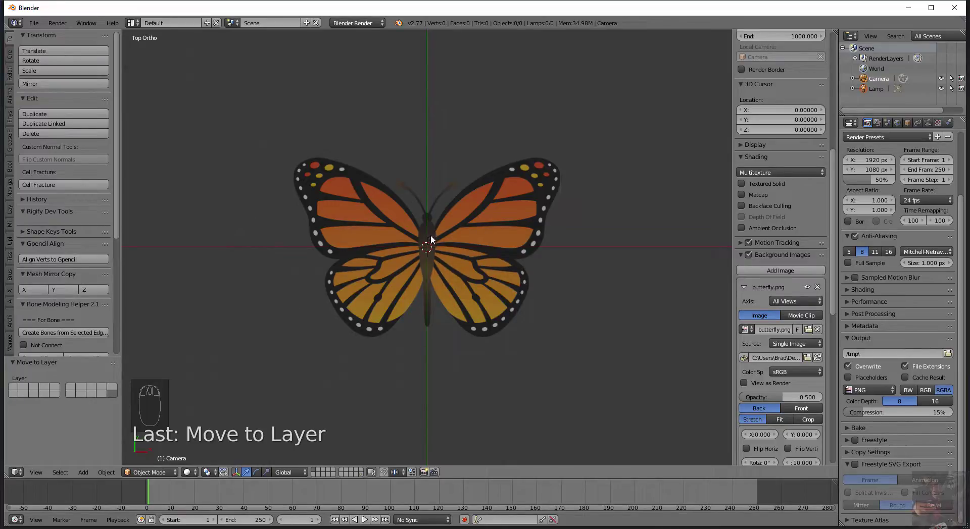
pyautogui.middleClick(431, 260)
pyautogui.middleClick(431, 259)
pyautogui.moveTo(429, 249); pyautogui.dragTo(440, 242)
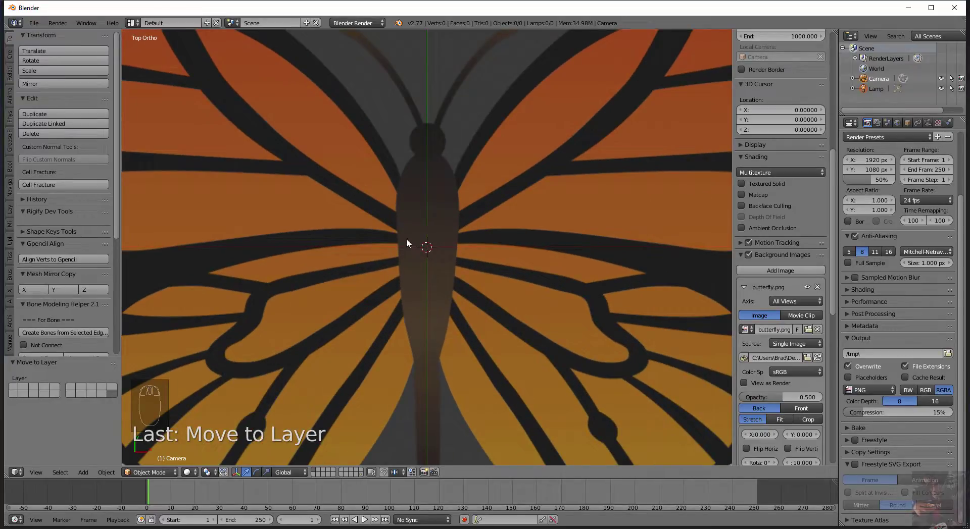
pyautogui.moveTo(448, 239); pyautogui.dragTo(389, 172)
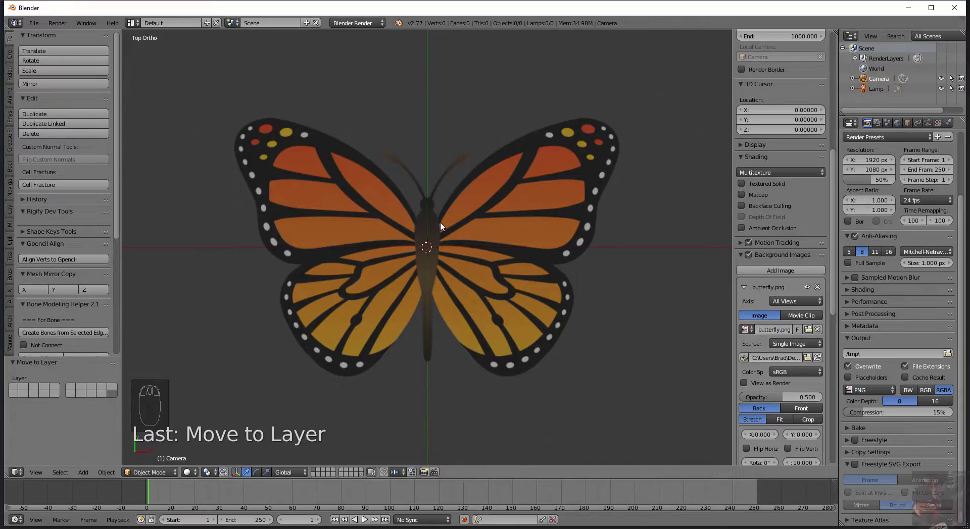
# Set the butterfly.png background Axis to Top so it shows only in the top view.
pyautogui.moveTo(443, 225); pyautogui.dragTo(407, 276)
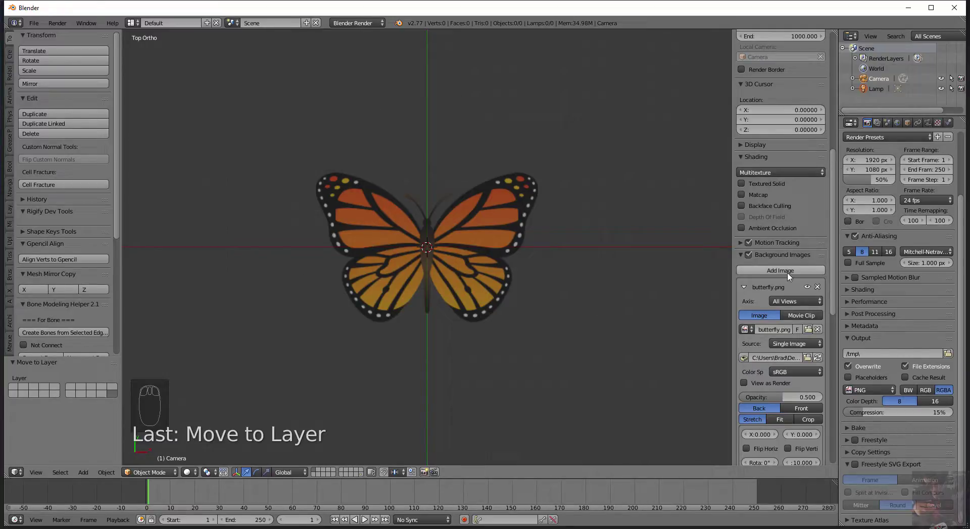
pyautogui.moveTo(790, 274); pyautogui.dragTo(801, 302)
pyautogui.moveTo(801, 301); pyautogui.dragTo(738, 295)
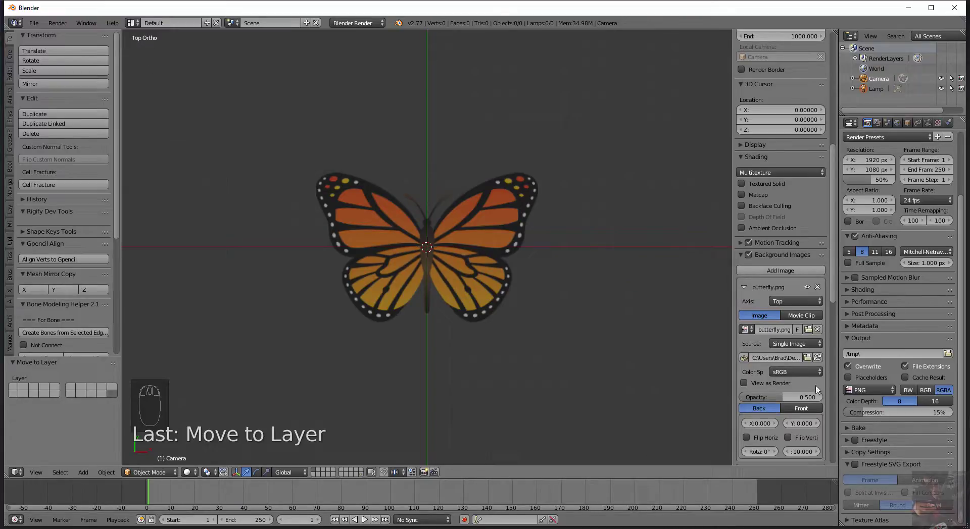
# Add a second background image slot with its Axis set to Bottom.
pyautogui.moveTo(789, 405); pyautogui.dragTo(747, 186)
pyautogui.moveTo(746, 186); pyautogui.dragTo(766, 181)
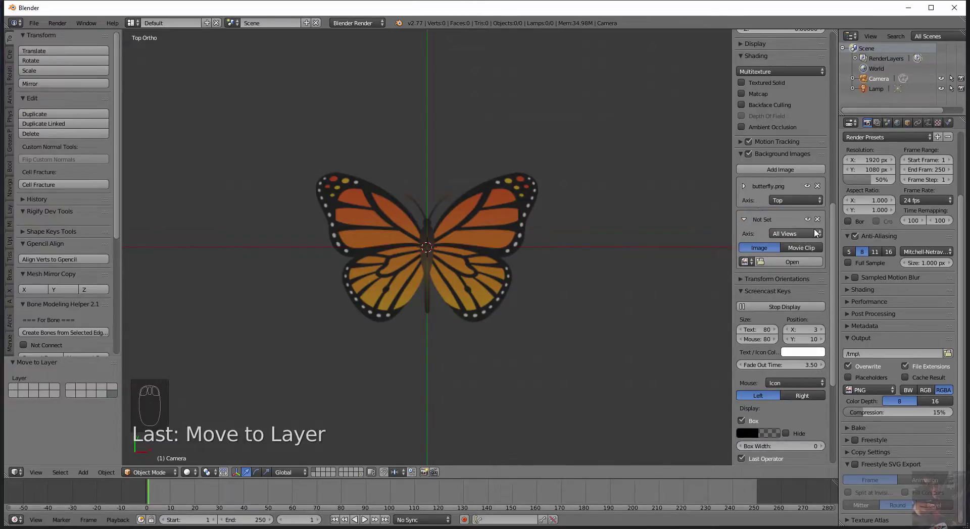
pyautogui.moveTo(817, 233); pyautogui.dragTo(740, 211)
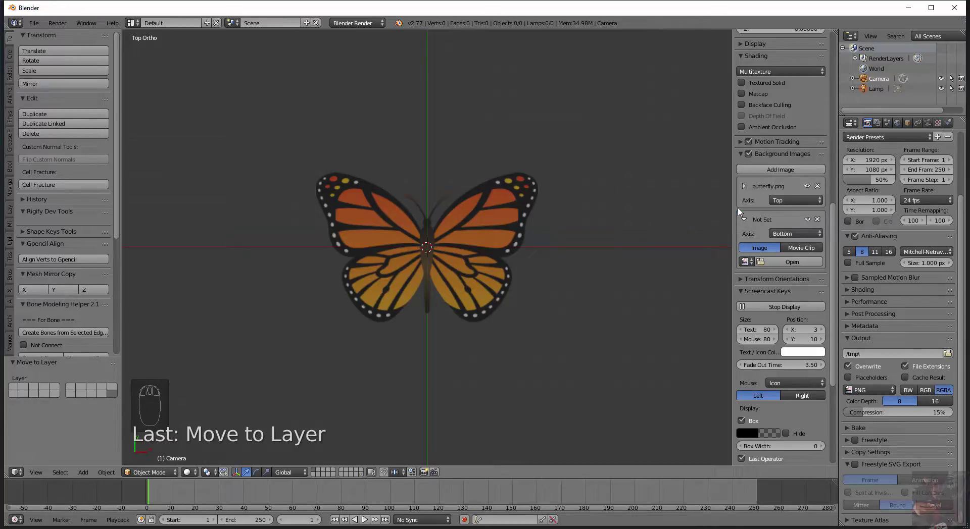
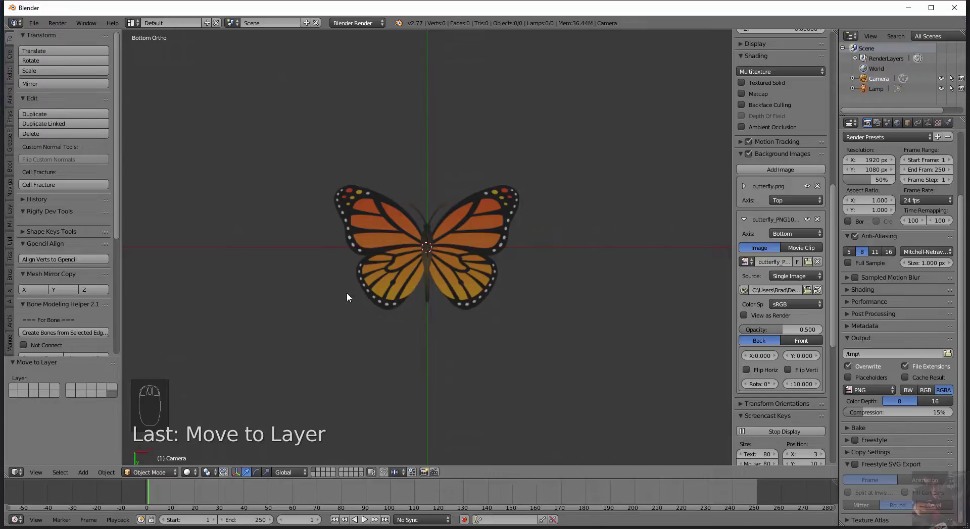
# Zoom in on the second butterfly image in the bottom orthographic view.
pyautogui.moveTo(463, 294); pyautogui.dragTo(575, 302)
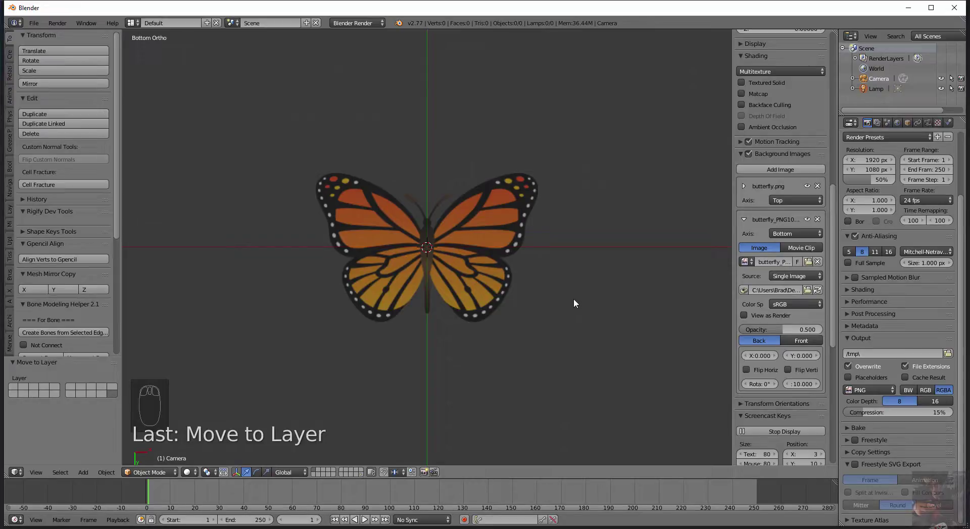
# Remove the second background slot and set butterfly.png Axis to All Views.
pyautogui.press('KP_7')
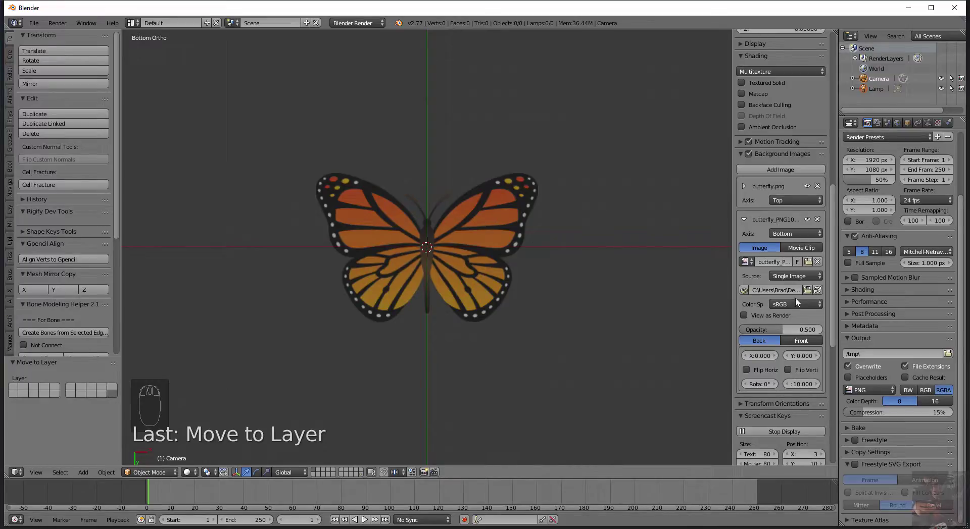
pyautogui.moveTo(820, 223); pyautogui.dragTo(732, 187)
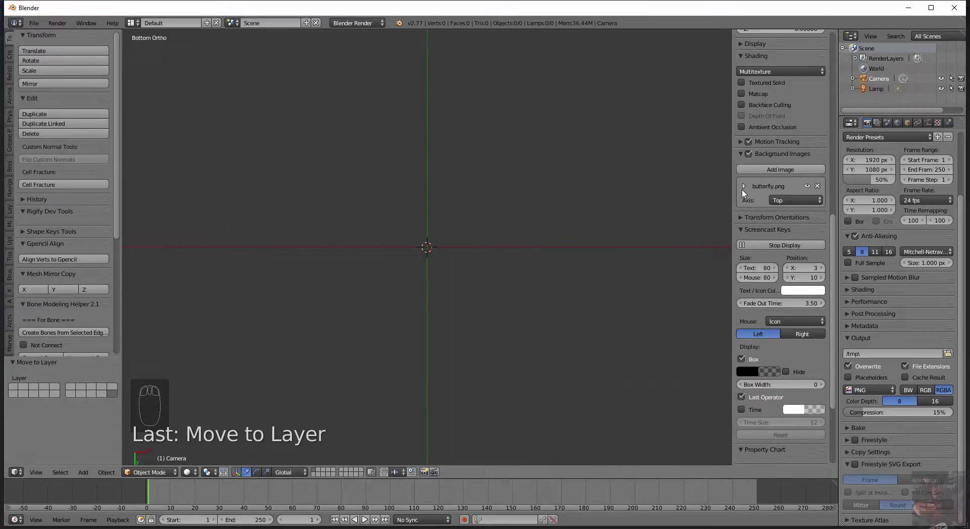
pyautogui.moveTo(745, 191); pyautogui.dragTo(793, 178)
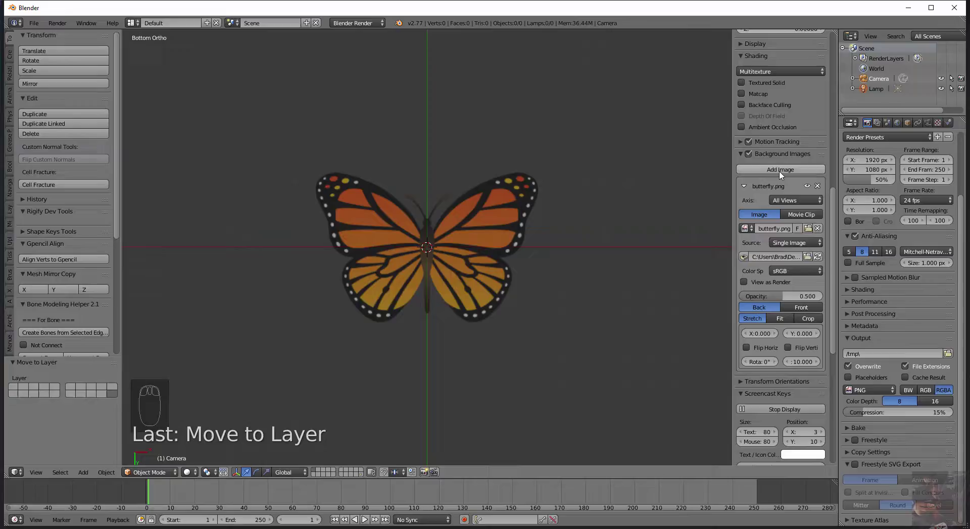
pyautogui.moveTo(501, 251); pyautogui.dragTo(502, 251)
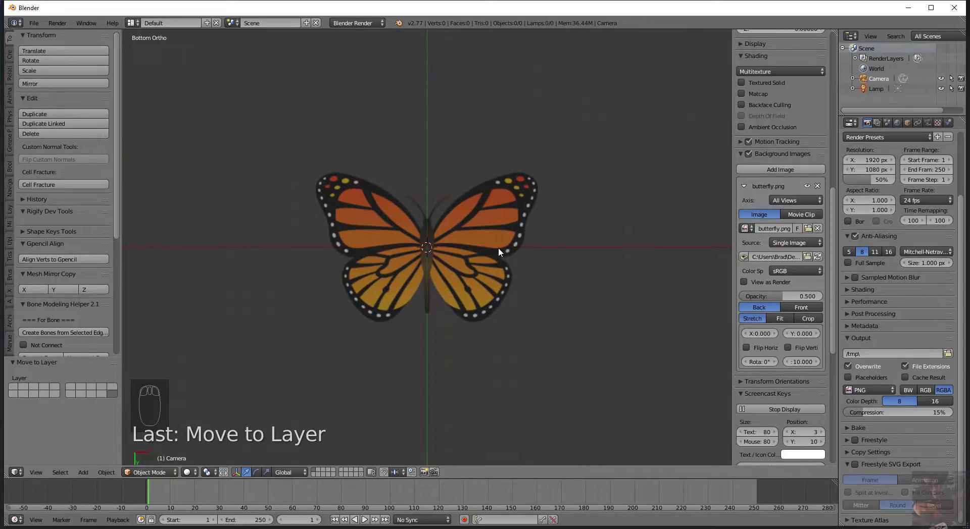